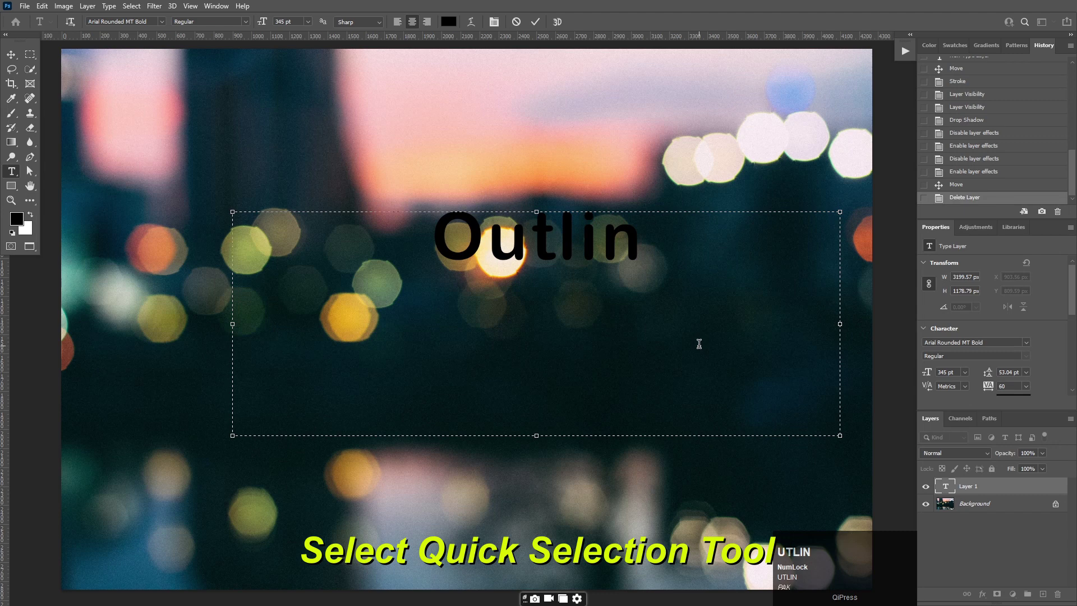
Complete the word 'Outline', select it and enlarge the font to 576 pt.
key(e)
key(ctrl+shift+Left)
drag(265, 23, 538, 24)
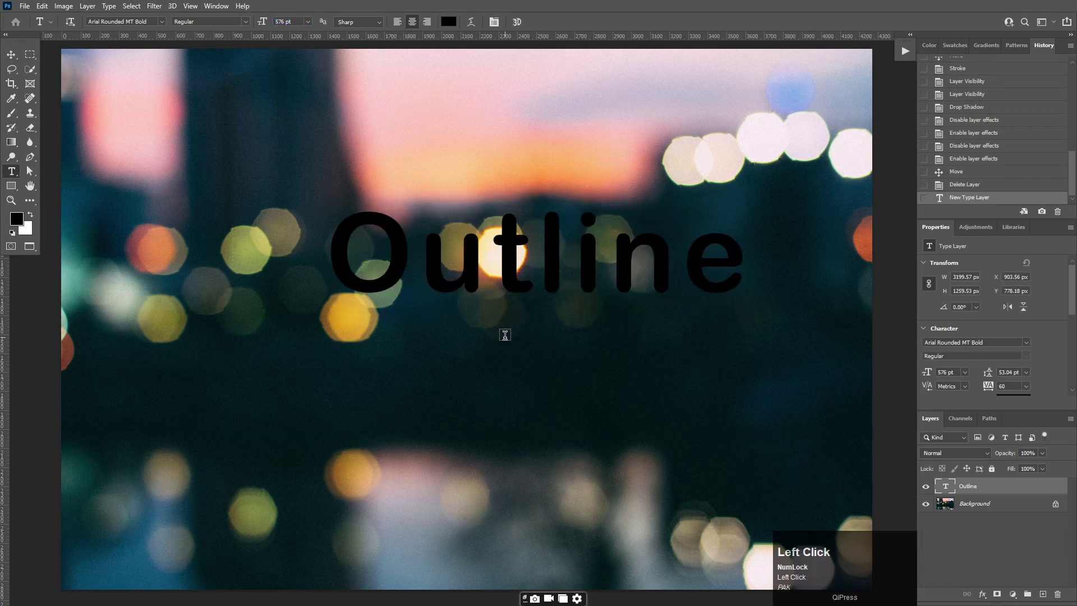
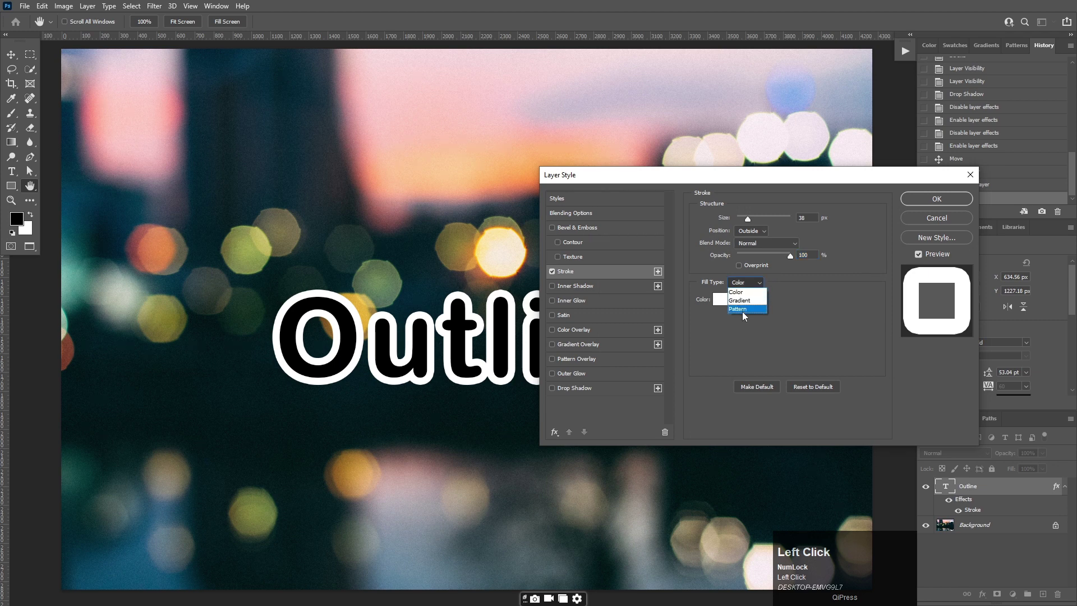
Switch the 38 px outside stroke's fill type from Color to a blue Gradient.
click(751, 312)
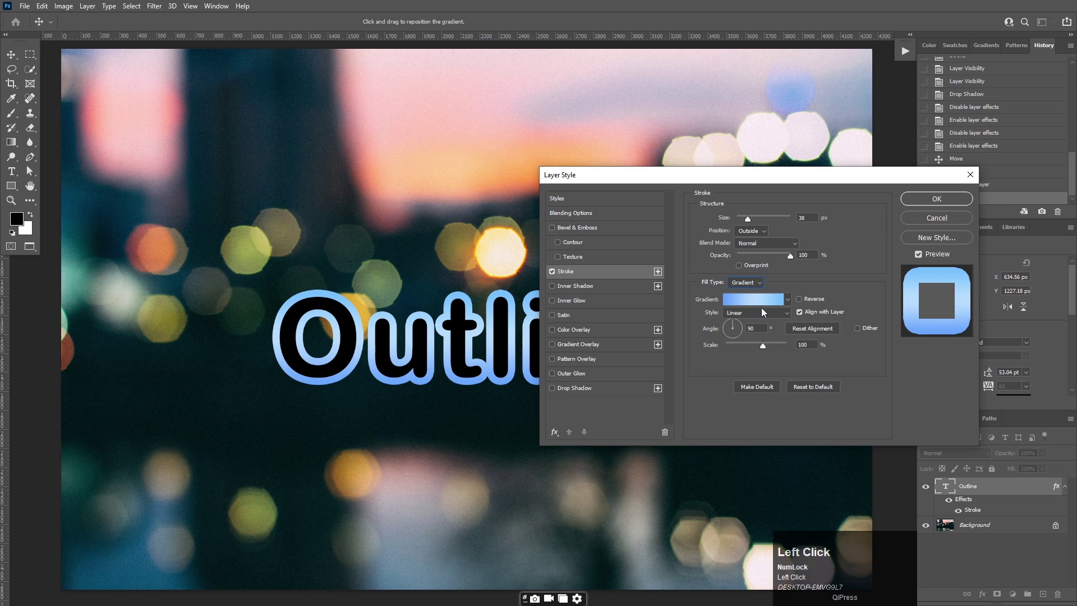
scroll(down, 3)
click(767, 353)
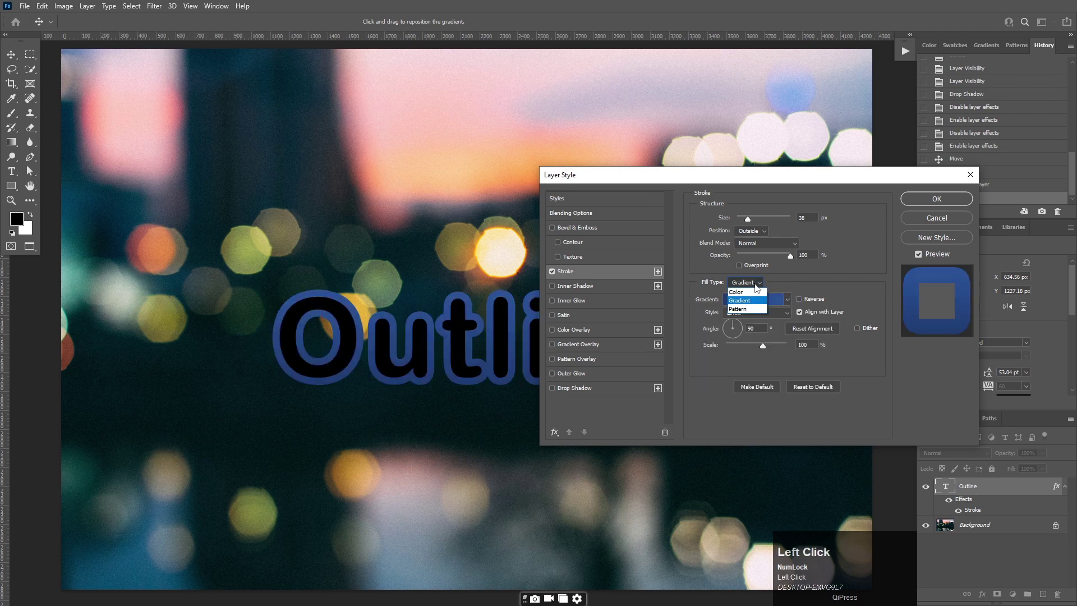